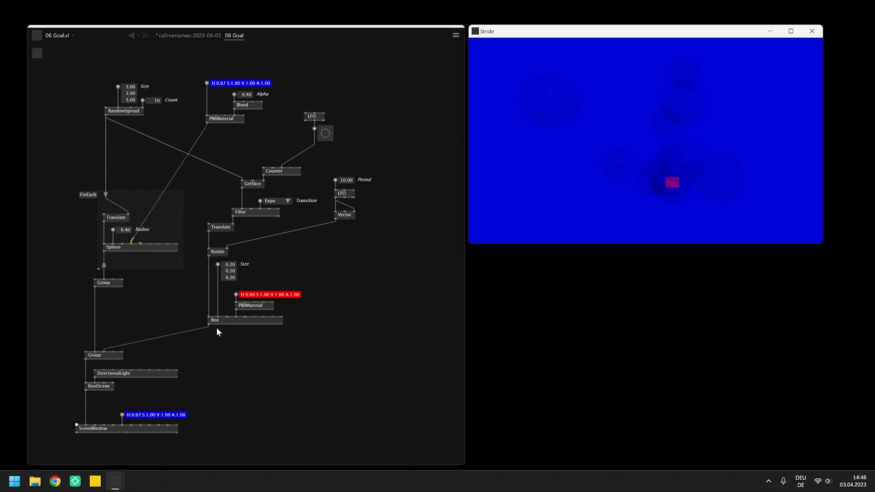
- Switch from the 06 Goal tab to the empty callmenames-2023-04-03 patch and close the goal patch
left_click(220, 336)
left_click(218, 335)
key("ctrl+w")
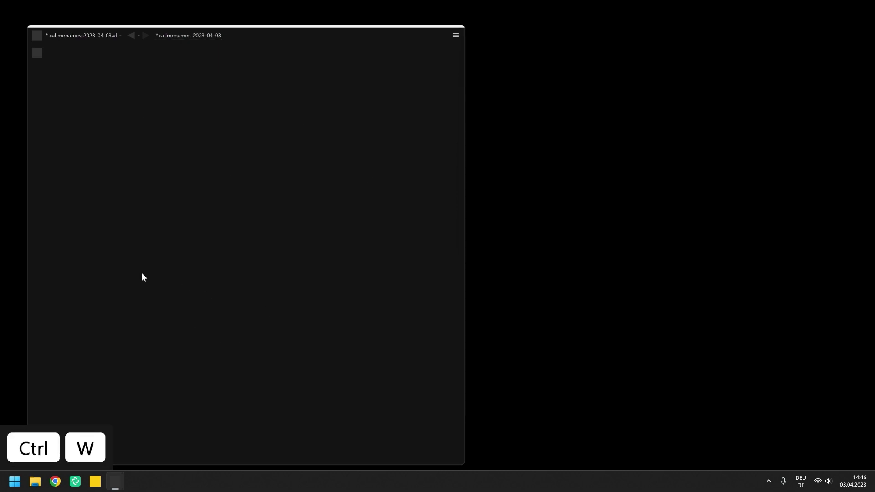
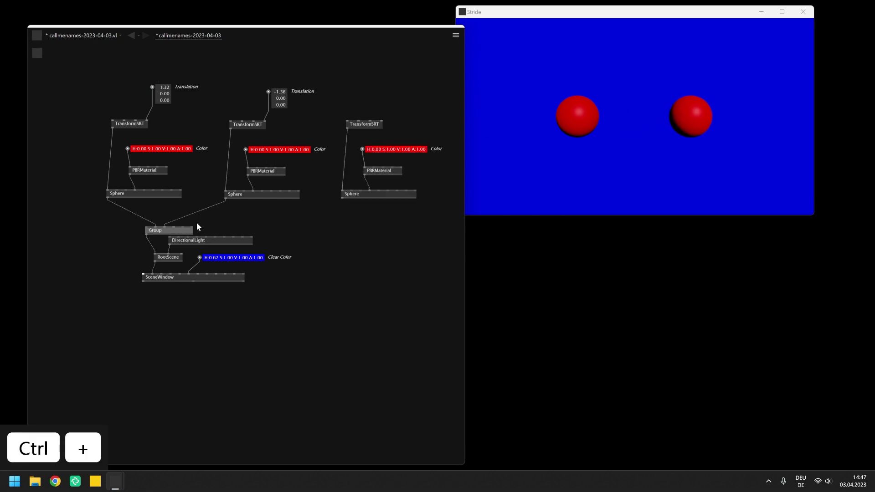
- Wire the third sphere into the scene Group and set its Translation values
left_click_drag(178, 230, 388, 94)
left_click_drag(401, 98, 402, 110)
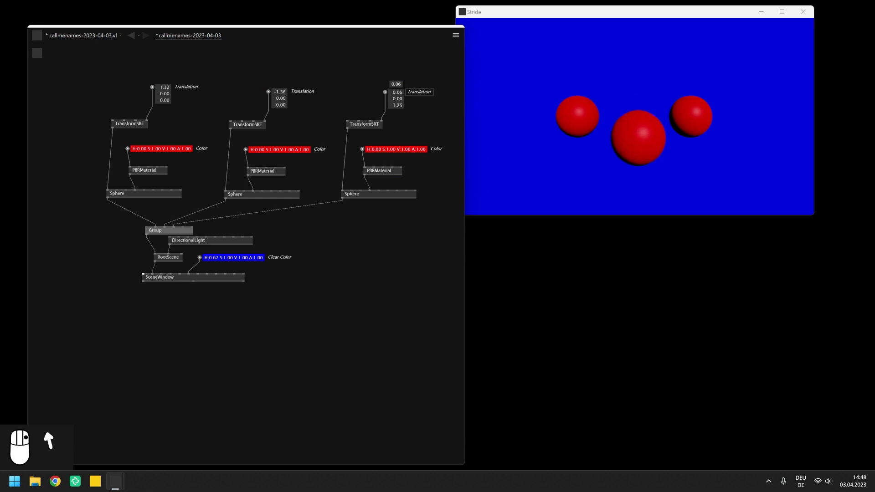
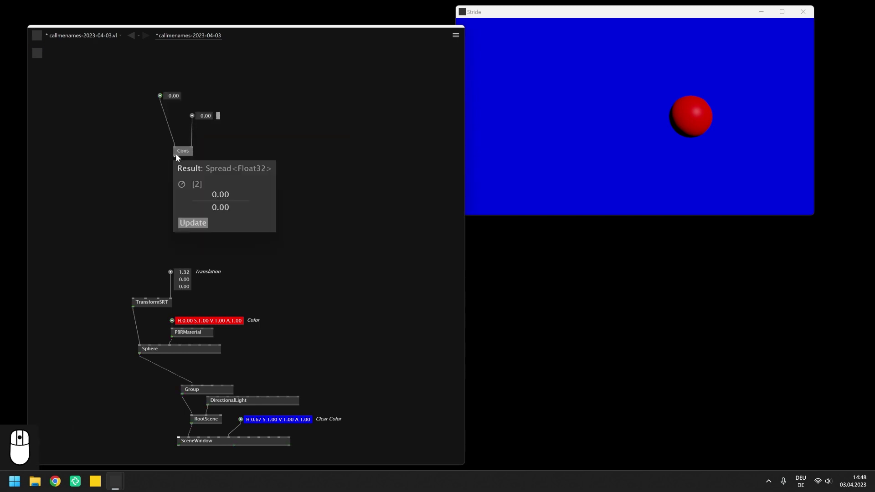
- Give Cons a third Float32 input and an output display, with input values 0.58 and 1.16
left_click_drag(176, 162, 178, 173)
left_click(177, 174)
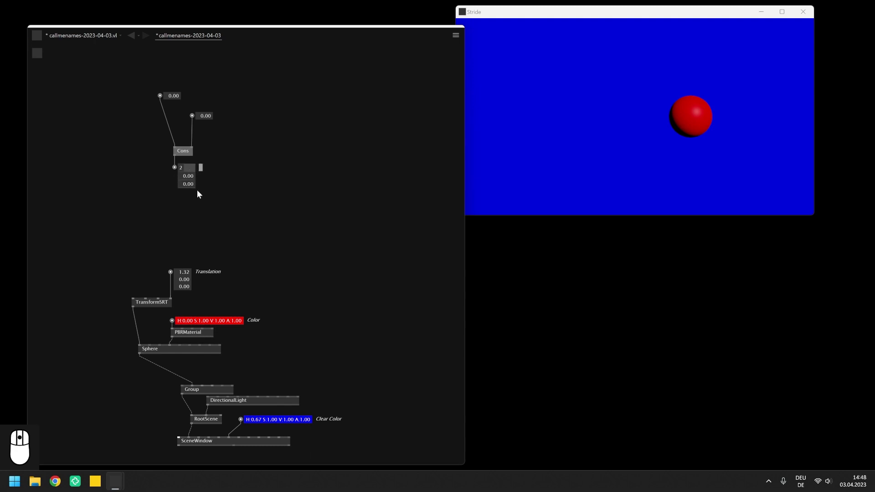
left_click_drag(203, 202, 185, 155)
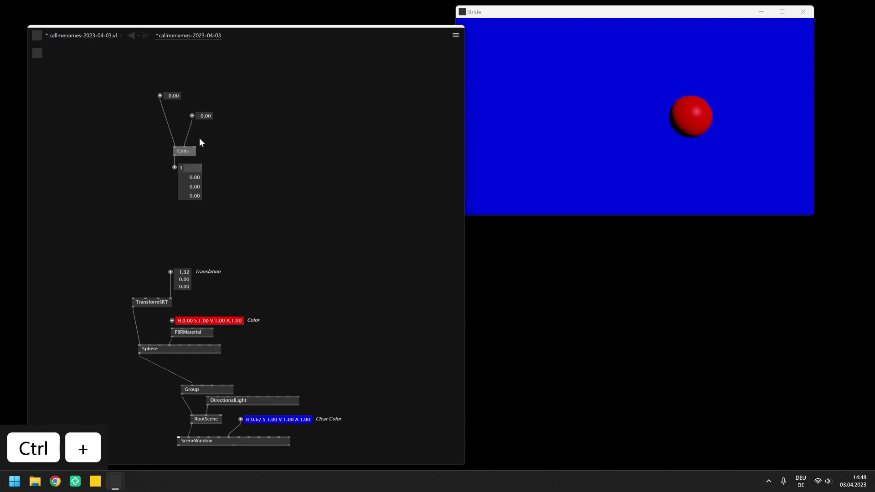
left_click_drag(198, 153, 221, 131)
left_click_drag(180, 100, 207, 118)
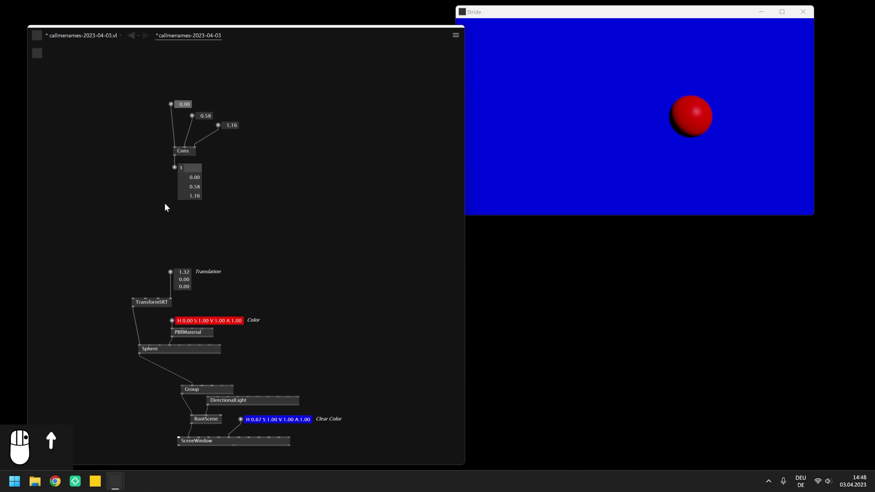
- Inspect the three-value spread and change the second value to 1.74 and the third to 1.01
scroll("up", 3)
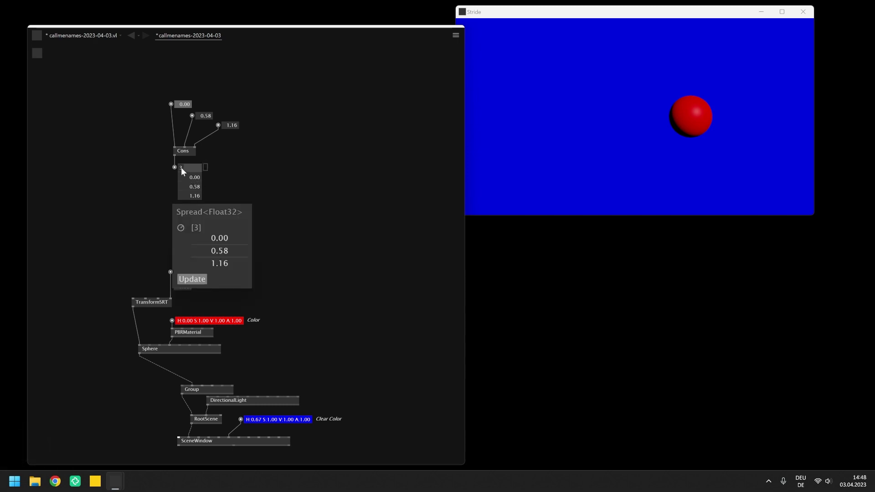
left_click(184, 171)
scroll("up", 3)
left_click_drag(222, 173, 235, 131)
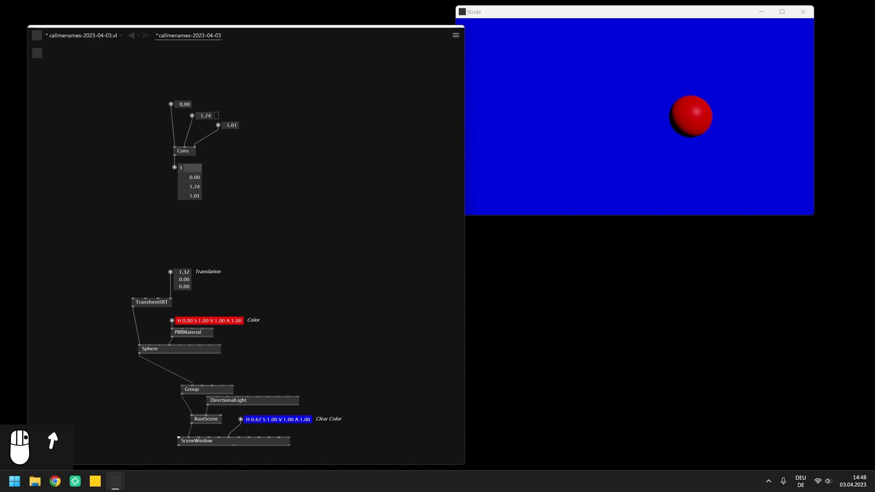
left_click_drag(237, 185, 175, 111)
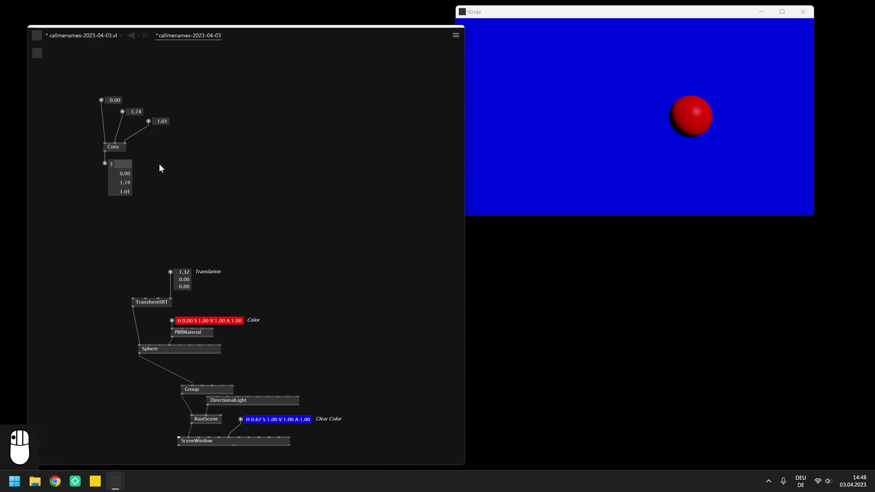
- Delete the trial Cons value boxes and bring up the data-type list for Cons
left_click_drag(63, 90, 88, 190)
key("Delete")
left_click_drag(103, 183, 117, 158)
key("Delete")
left_click_drag(106, 151, 103, 115)
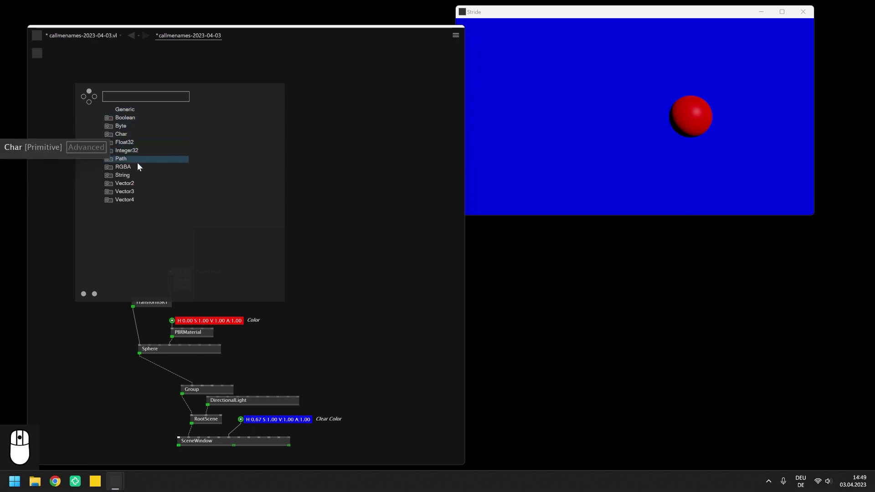
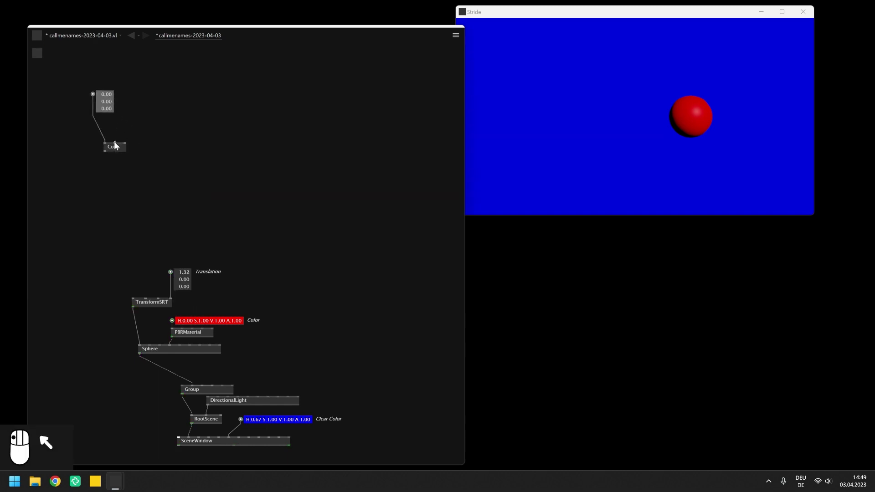
- Attach second and third Vector3 IOBoxes to Cons and give each vector distinct values
left_click_drag(143, 108, 170, 113)
left_click_drag(187, 108, 107, 165)
middle_click(146, 104)
middle_click(147, 102)
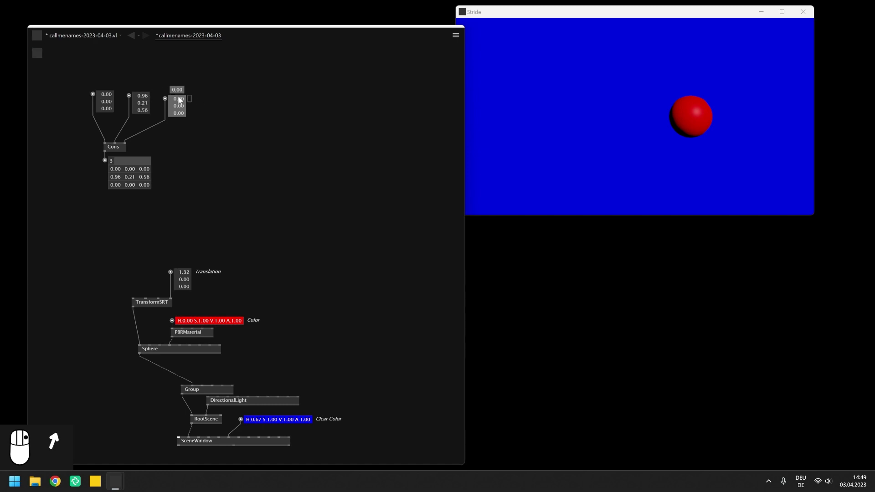
left_click_drag(179, 102, 111, 109)
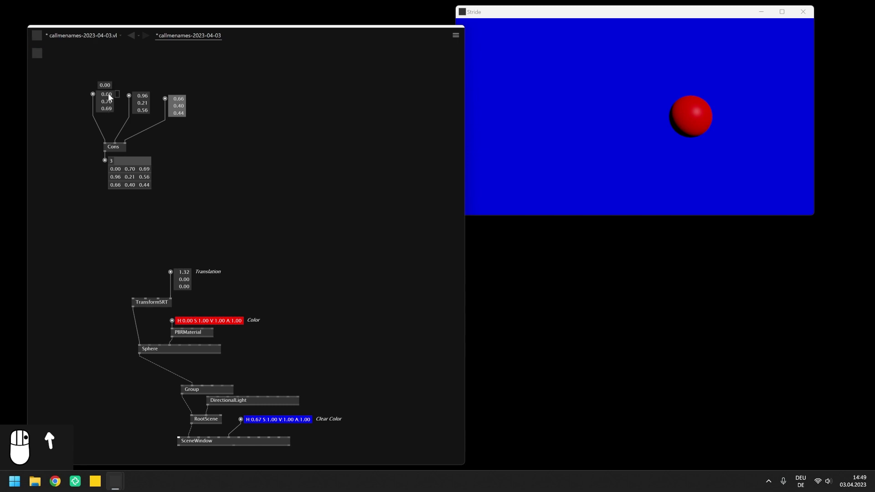
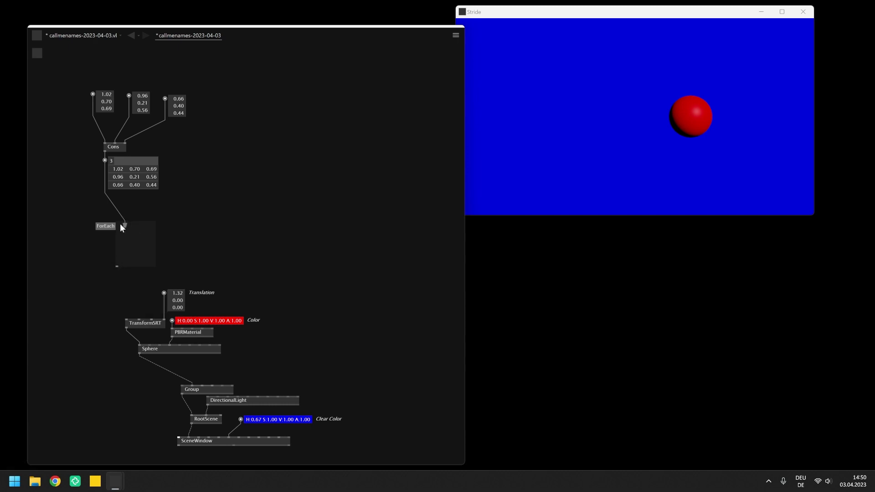
- Enlarge the ForEach region, pass its input to an output display, and insert a + node inside
scroll("up", 3)
scroll("up", 3)
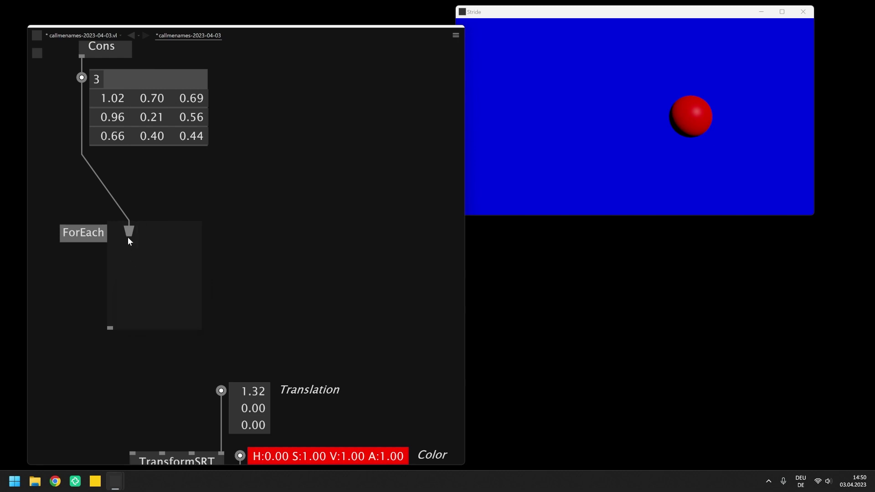
left_click_drag(130, 240, 131, 329)
left_click_drag(131, 329, 83, 363)
left_click_drag(115, 368, 163, 342)
left_click_drag(168, 330, 223, 204)
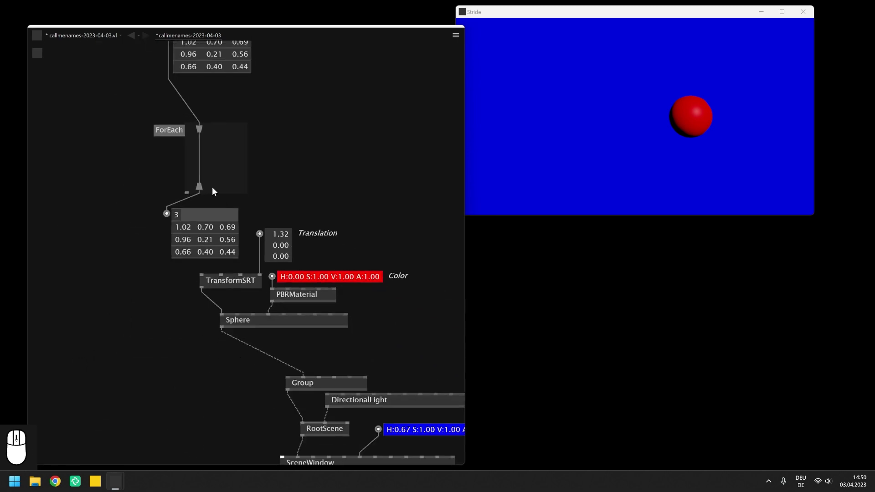
left_click_drag(178, 124, 214, 150)
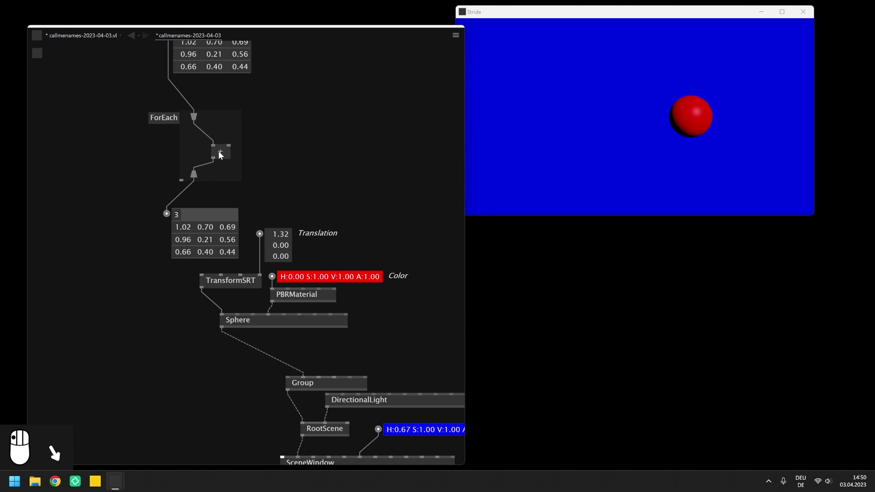
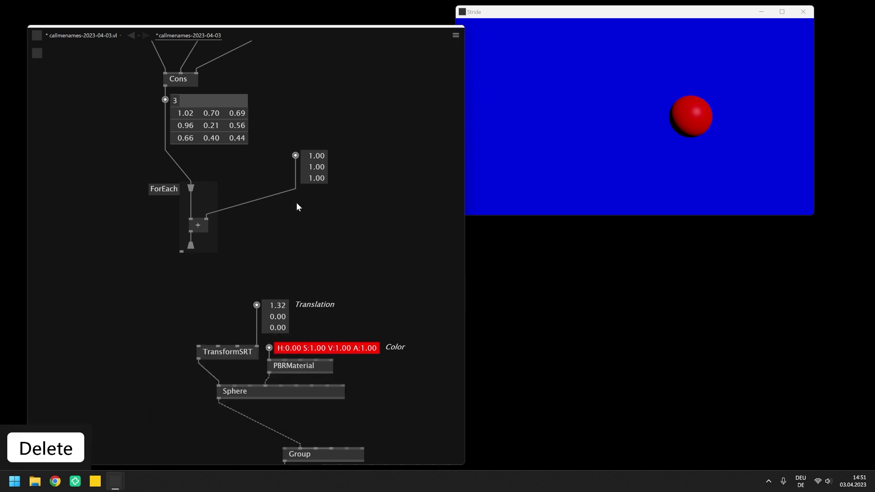
- Delete the + node and the leftover links and value boxes around the ForEach region
left_click_drag(313, 182, 248, 203)
key("Delete")
left_click_drag(197, 234, 214, 227)
key("Delete")
left_click_drag(211, 244, 197, 264)
key("Delete")
left_click_drag(253, 315, 299, 340)
key("space")
left_click_drag(155, 197, 182, 165)
key("Delete")
- Move TransformSRT, PBRMaterial and Sphere into the loop and feed each vector into Translation
left_click_drag(252, 277, 313, 334)
left_click_drag(315, 331, 230, 236)
scroll("down", 3)
left_click(309, 190)
left_click(308, 208)
left_click_drag(305, 205, 207, 228)
left_click_drag(231, 225, 235, 214)
scroll("up", 3)
left_click_drag(234, 214, 205, 221)
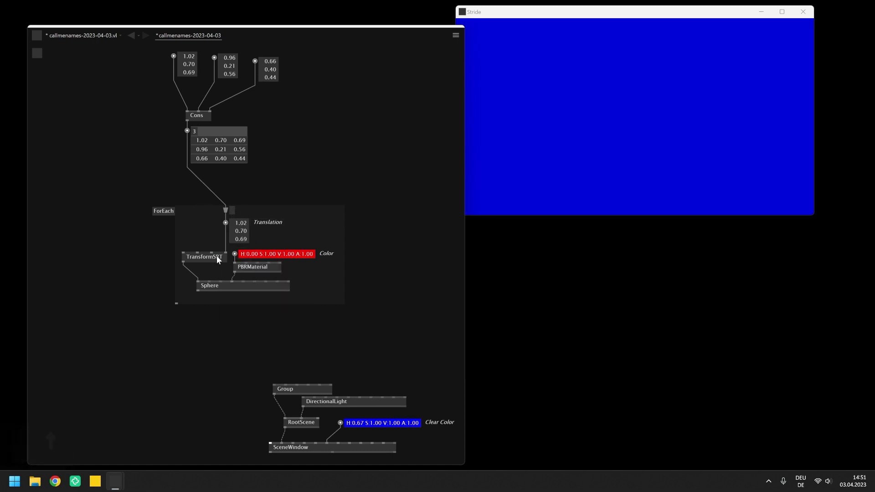
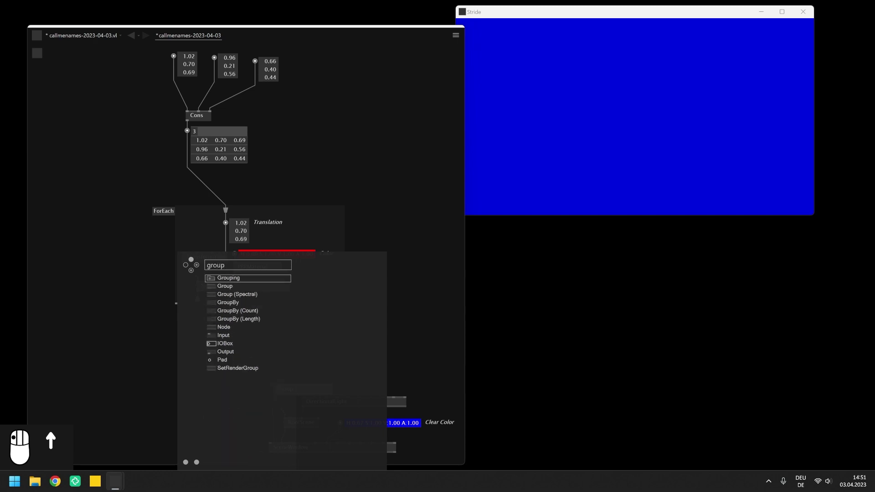
- Connect the looped spheres' Group into the scene, tidy Cons aside, and browse Collections > Spread
left_click_drag(250, 300, 201, 119)
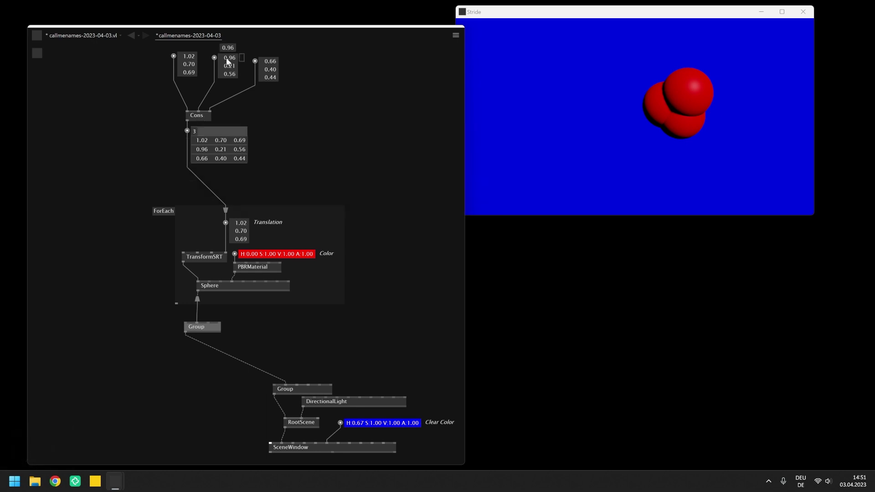
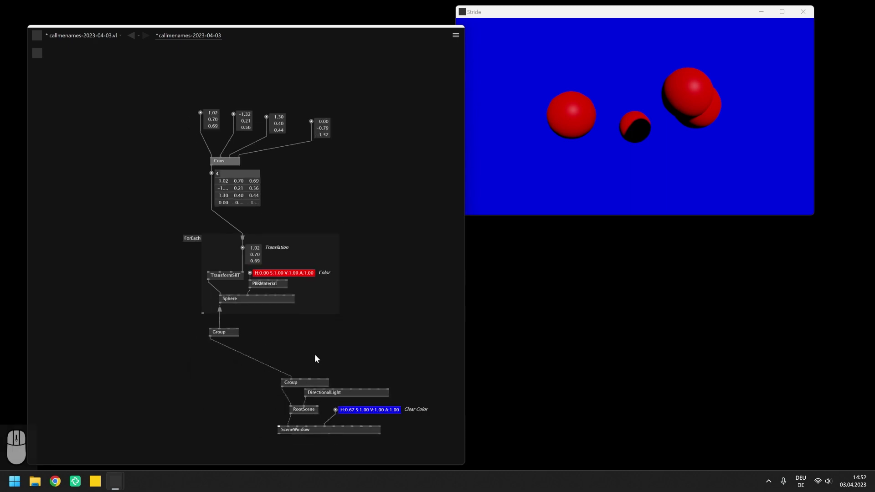
left_click_drag(360, 200, 192, 161)
left_click_drag(193, 161, 294, 206)
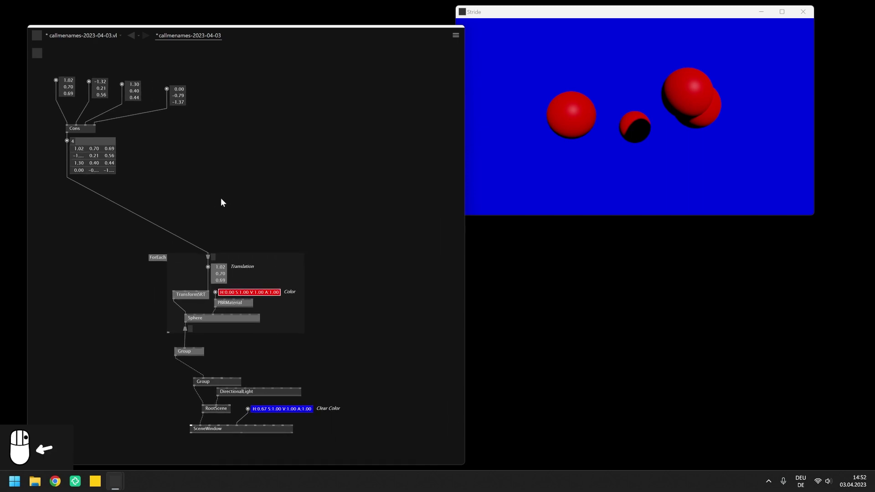
left_click_drag(257, 172, 294, 240)
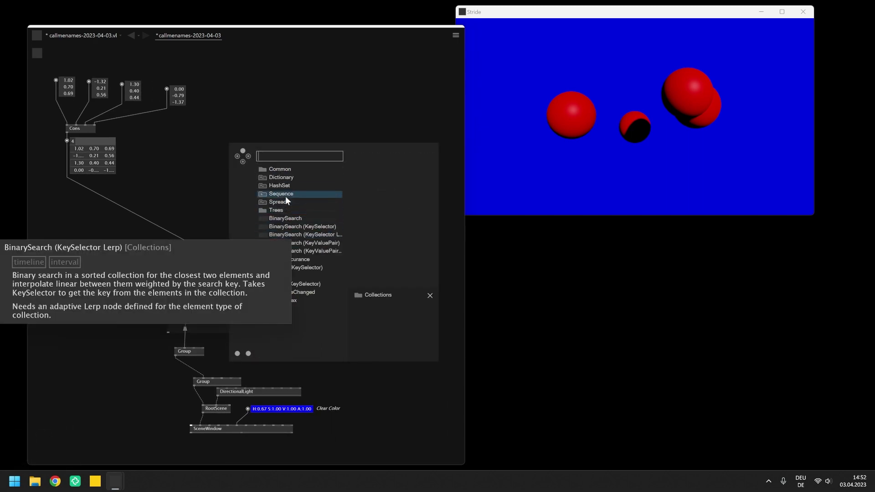
left_click(287, 207)
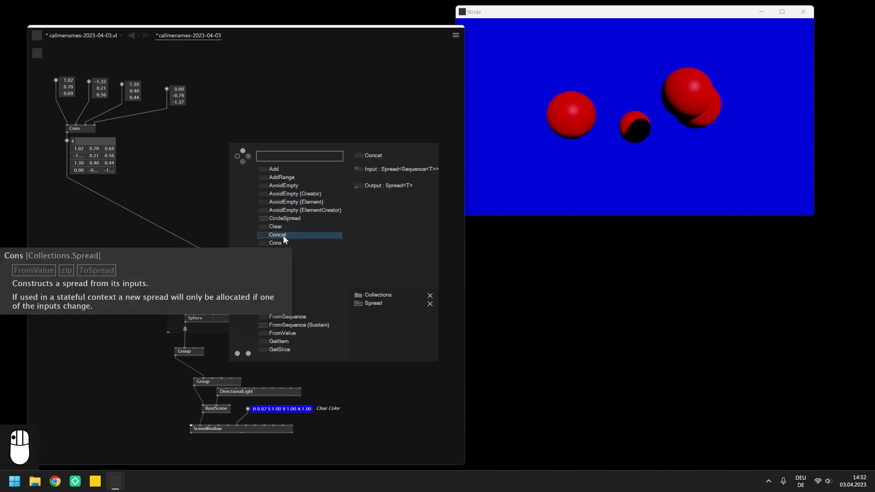
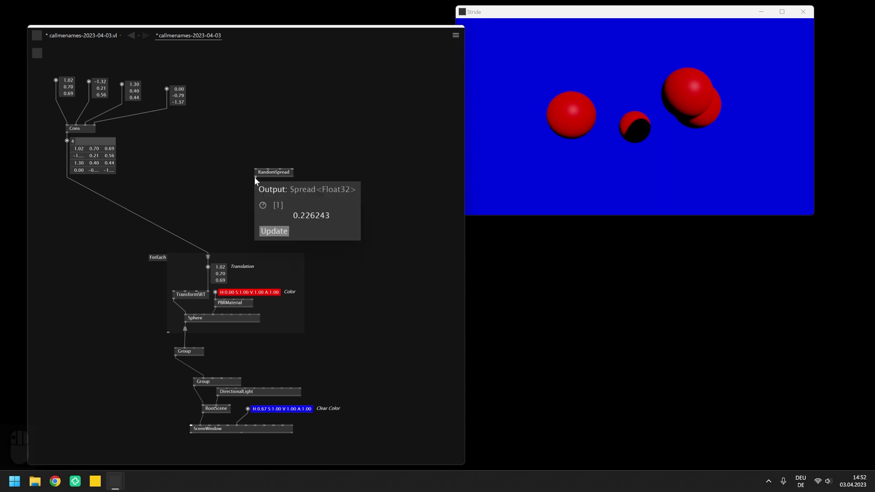
- Place RandomSpread and show its output value (0.23) in the patch
left_click(258, 184)
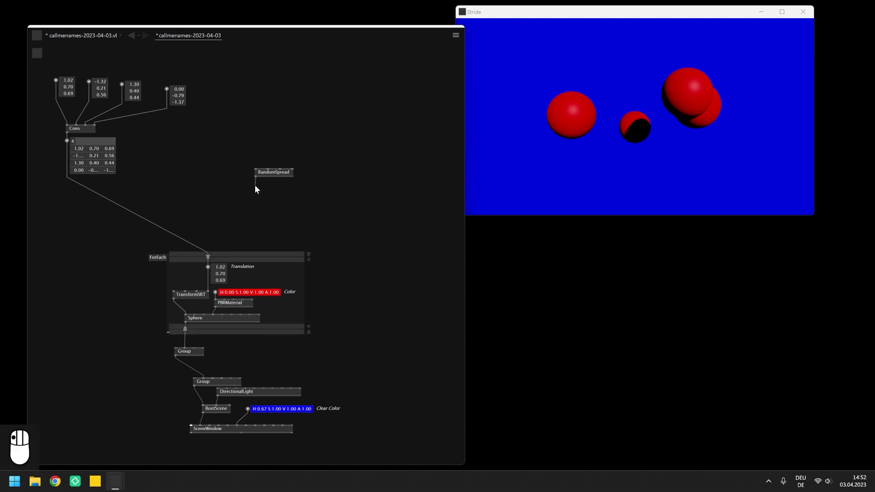
middle_click(257, 191)
left_click(264, 191)
key("BackSpace")
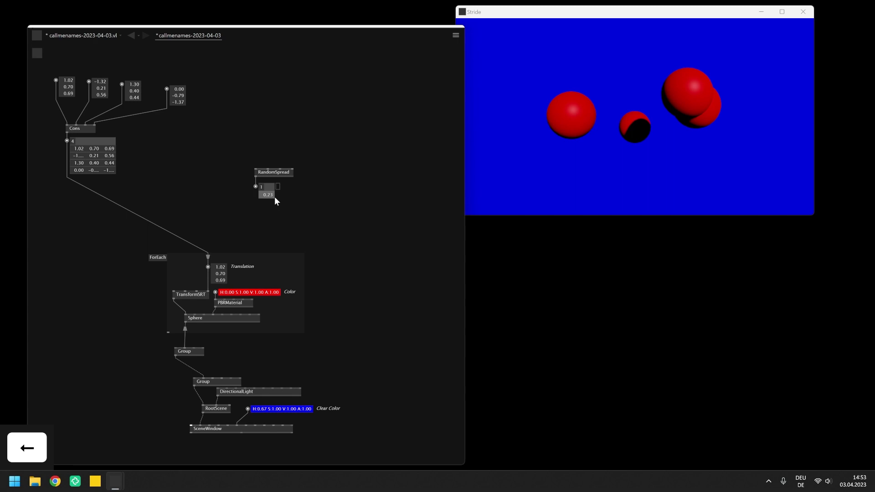
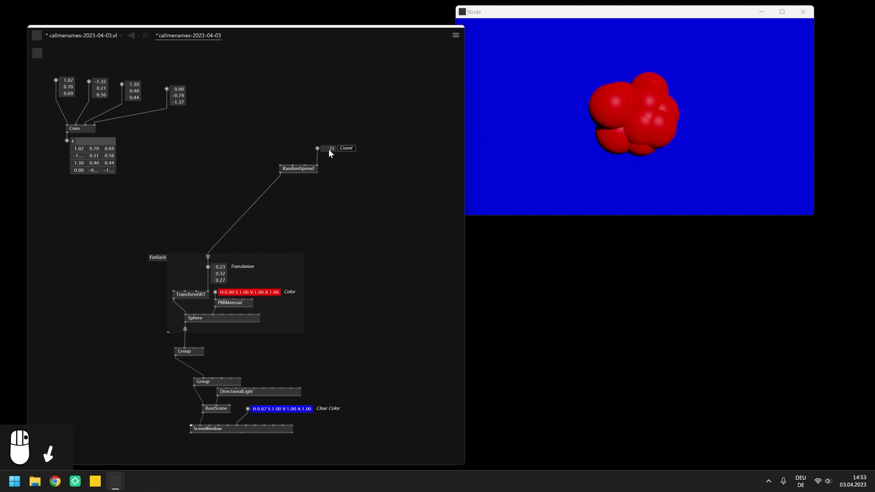
- Give RandomSpread Center, Size and Seed IOBoxes with Size 3.57 and Seed 10
scroll("down", 3)
scroll("down", 3)
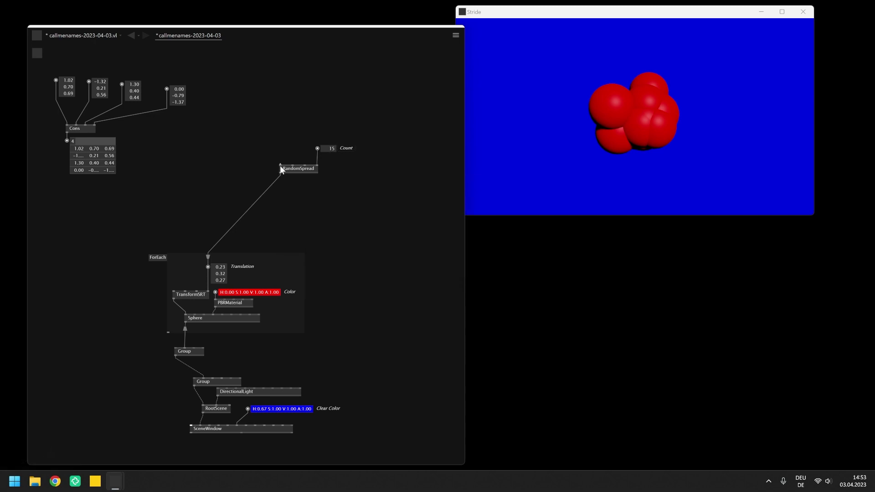
left_click_drag(278, 153, 264, 111)
left_click_drag(264, 111, 294, 166)
scroll("down", 3)
left_click_drag(294, 167, 293, 114)
scroll("down", 3)
left_click_drag(294, 115, 270, 96)
scroll("down", 3)
scroll("up", 3)
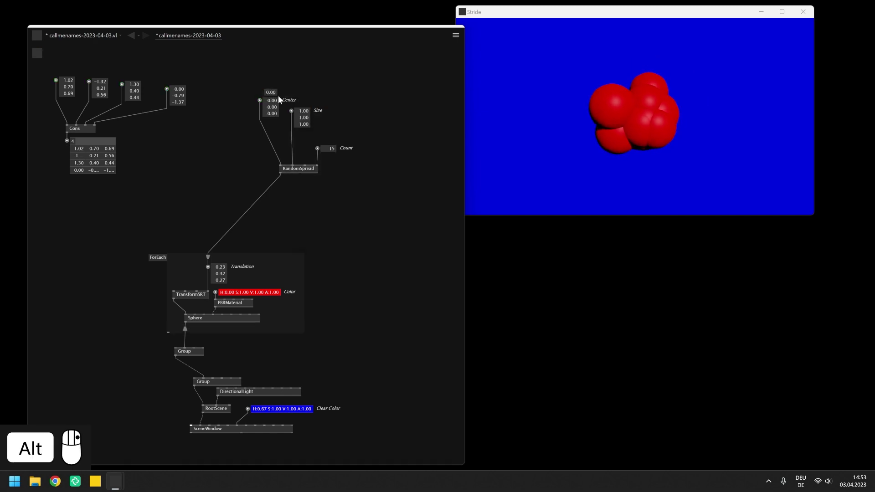
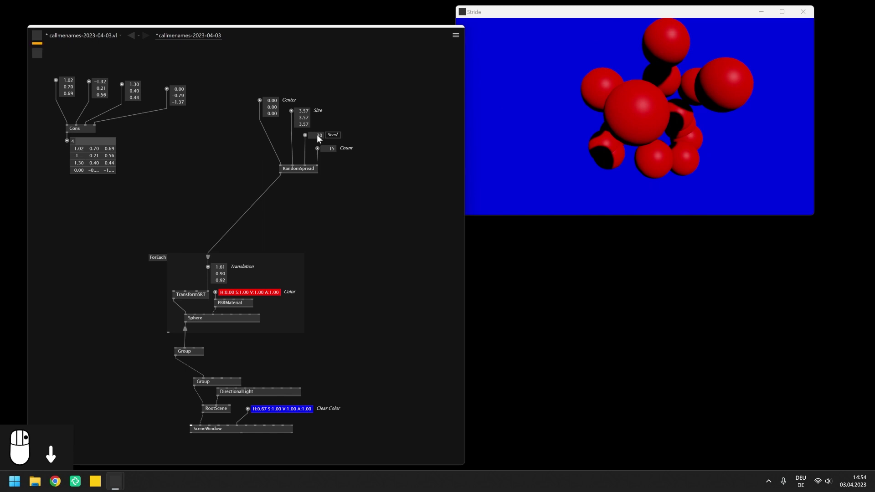
- Delete the unused Cons node and its vector value boxes
left_click_drag(276, 113, 232, 240)
scroll("down", 3)
left_click_drag(232, 241, 180, 187)
key("Delete")
- Recentre the remaining nodes in the patch view
left_click_drag(364, 298, 337, 251)
right_click(337, 251)
scroll("up", 3)
scroll("up", 3)
right_click(315, 233)
left_click_drag(295, 268, 266, 225)
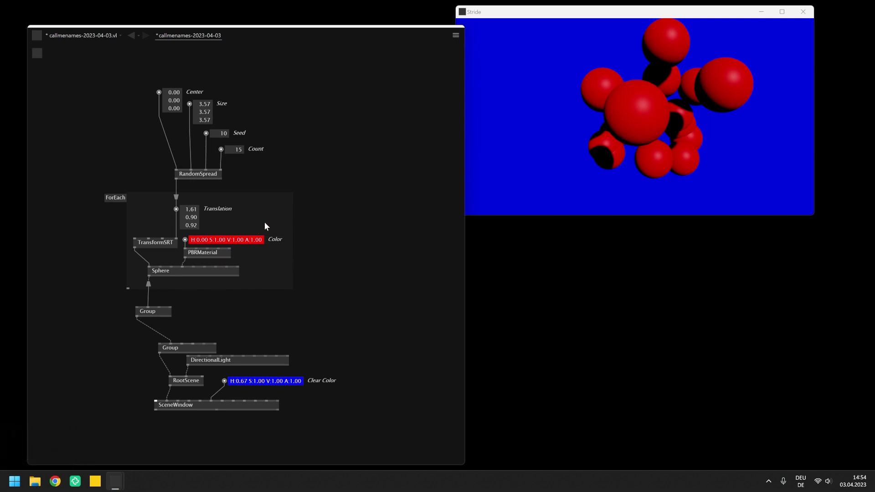
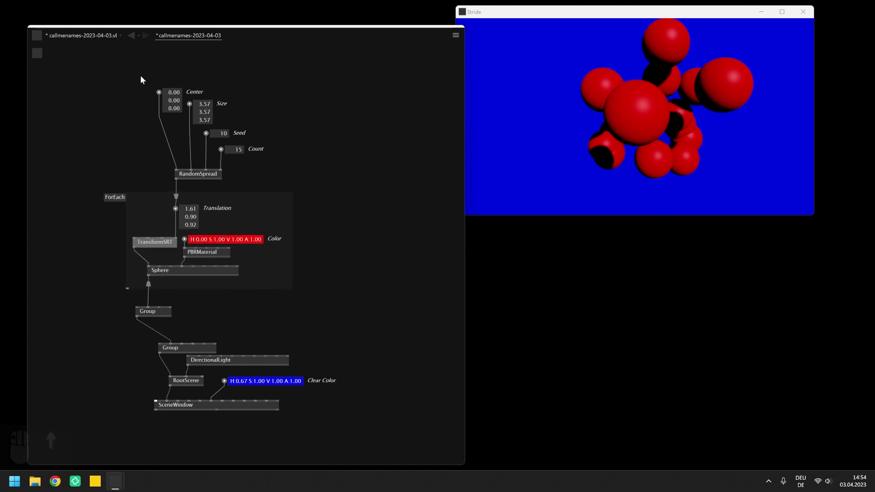
- Move the Group/RootScene output nodes further down and add an unconnected Box node
left_click_drag(209, 141, 275, 197)
key("BackSpace")
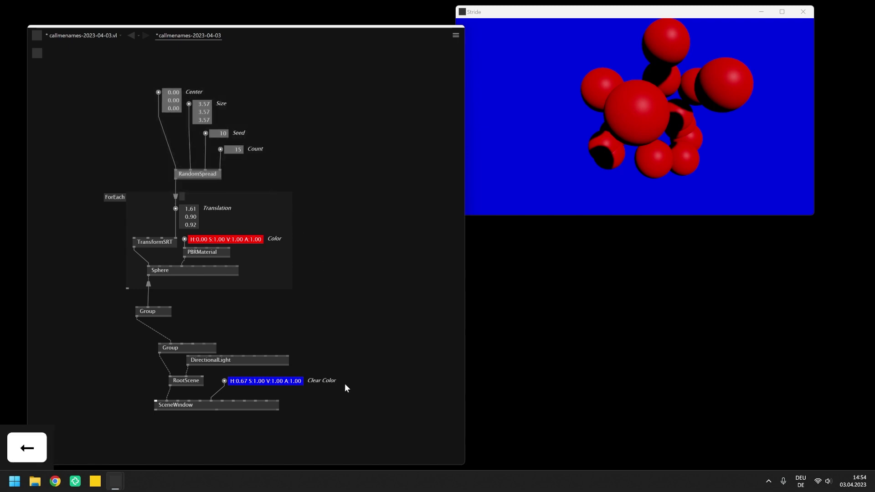
left_click_drag(292, 403, 155, 324)
left_click_drag(155, 349, 352, 290)
left_click_drag(339, 302, 325, 351)
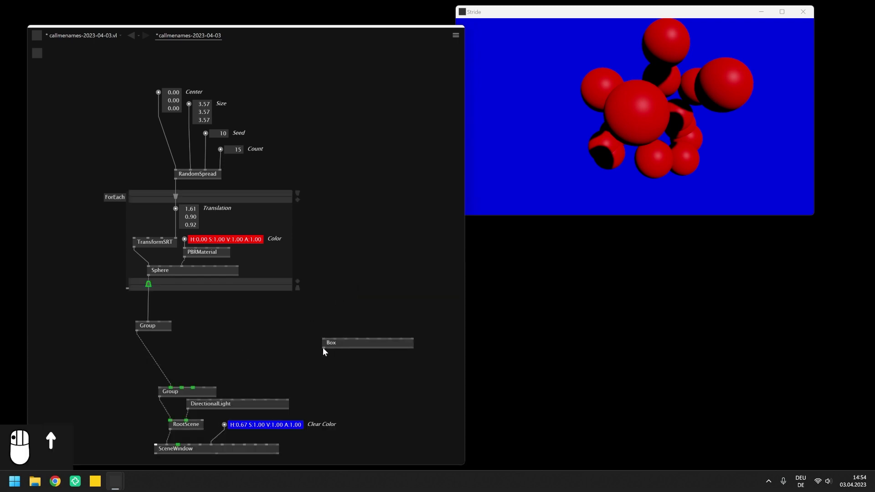
- Link the Box into the scene Group and wire Blend with Alpha 0.4 onto the spheres
left_click_drag(261, 364, 366, 292)
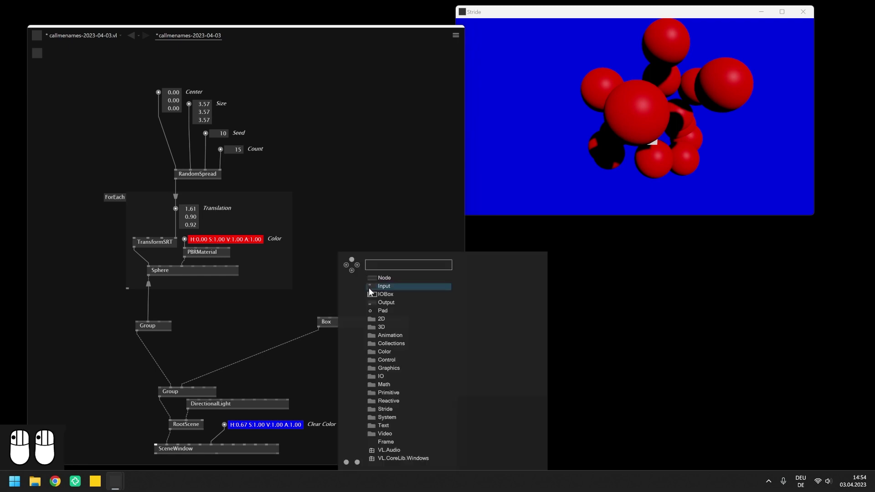
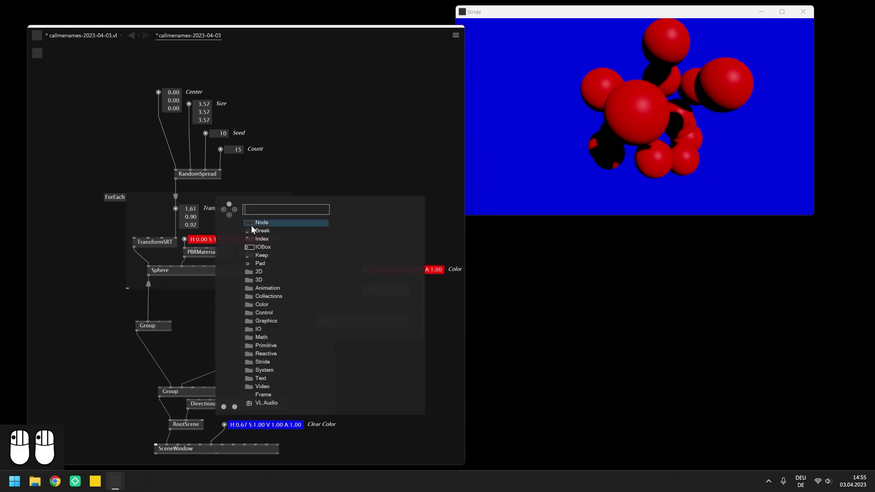
left_click_drag(273, 230, 245, 215)
left_click_drag(245, 215, 28, 442)
left_click_drag(27, 442, 163, 279)
left_click(175, 278)
- Drive the box's TransformSRT rotation from an LFO through a Vector node
left_click_drag(363, 204, 378, 232)
left_click_drag(385, 251, 356, 211)
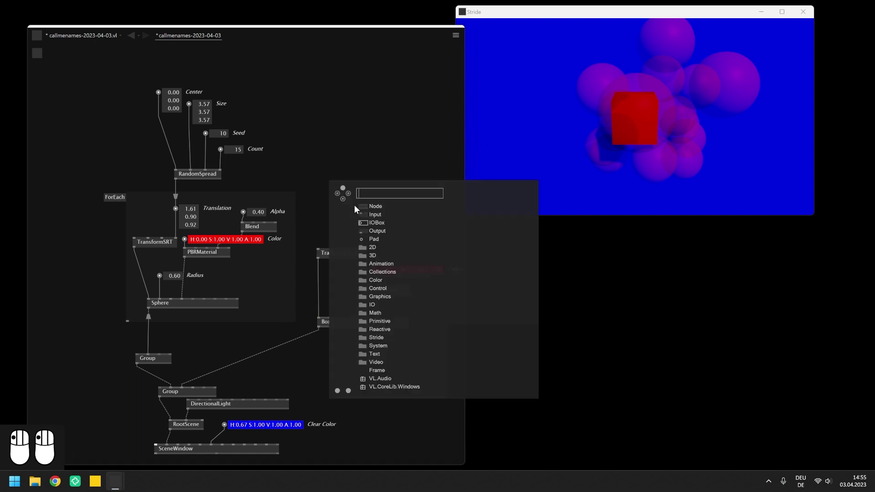
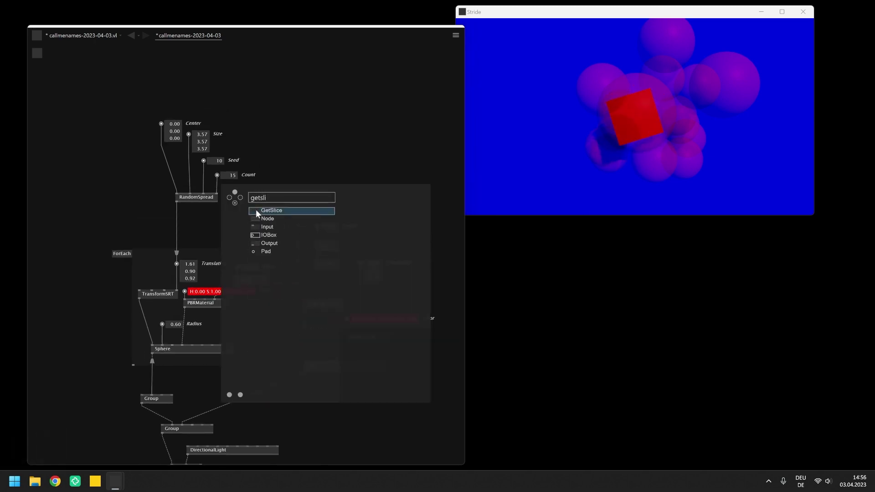
- Feed the RandomSpread positions into a GetSlice node with Index 0
left_click_drag(262, 215, 385, 191)
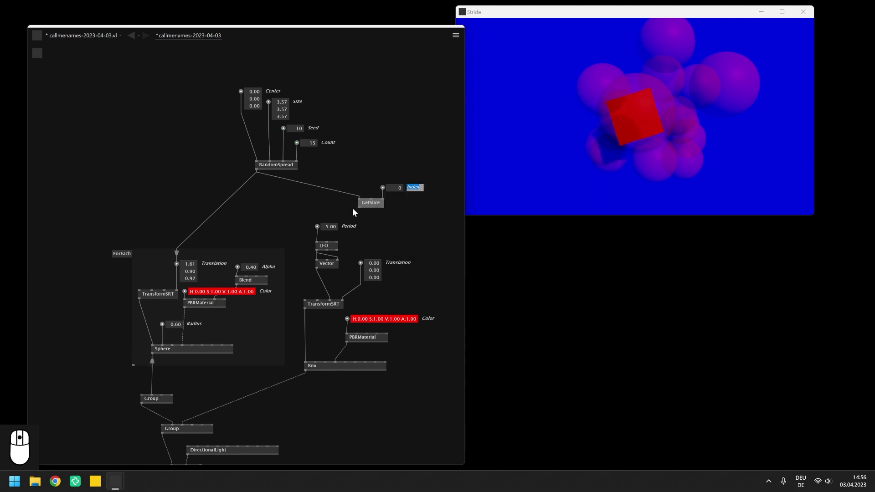
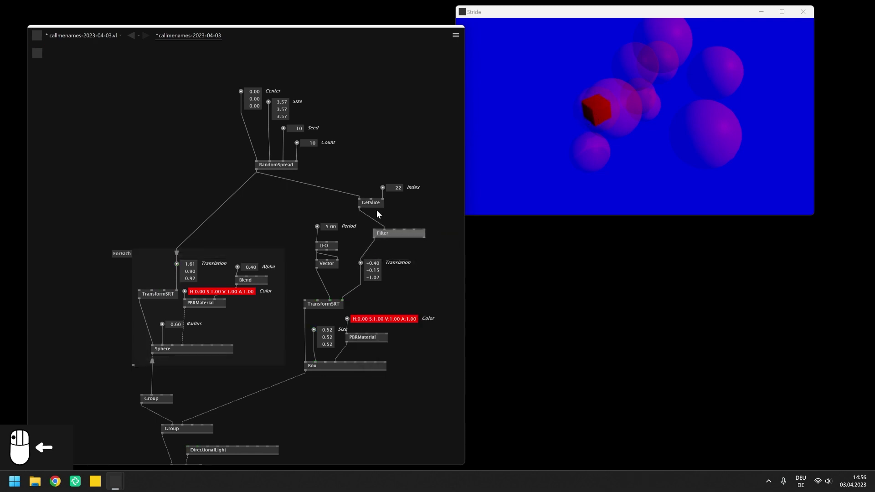
- Expose Filter Time 2.00 and a Transition IOBox set to Linear on the Filter
left_click_drag(388, 214, 420, 204)
left_click(415, 201)
right_click(387, 198)
left_click(379, 192)
right_click(378, 191)
scroll("up", 3)
right_click(360, 194)
left_click(331, 165)
- Rearrange the Filter inputs and search the node browser for 'lfo'
left_click_drag(319, 151, 335, 201)
left_click_drag(335, 192, 358, 192)
left_click_drag(359, 192, 374, 192)
left_click_drag(375, 193, 391, 176)
middle_click(391, 176)
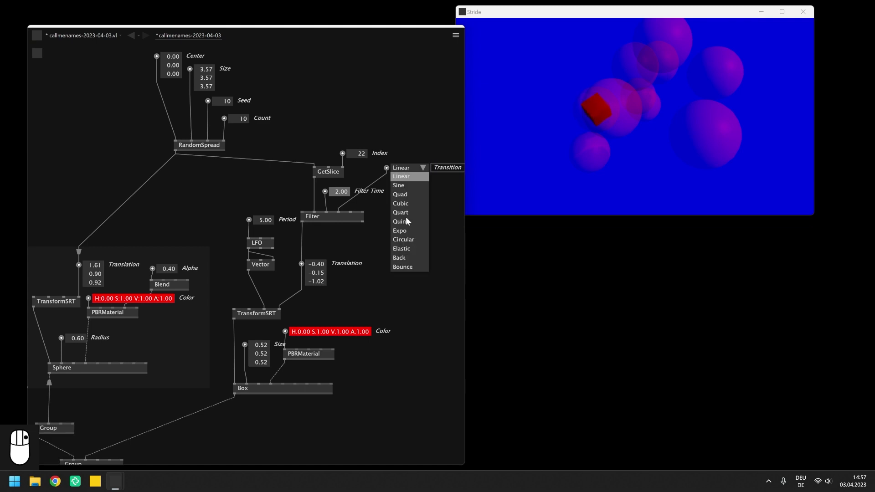
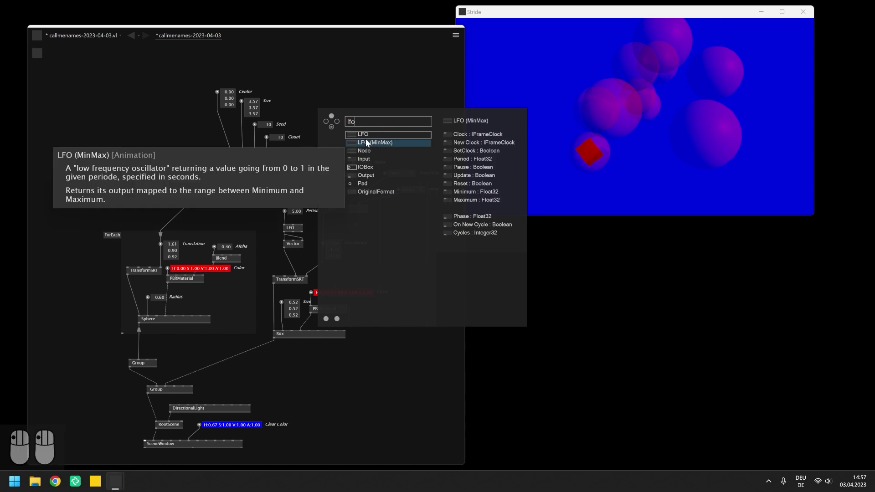
- Place an LFO and wire it to the Counter's Up bang so it steps the GetSlice index
left_click_drag(376, 137, 364, 144)
scroll("up", 3)
left_click(361, 155)
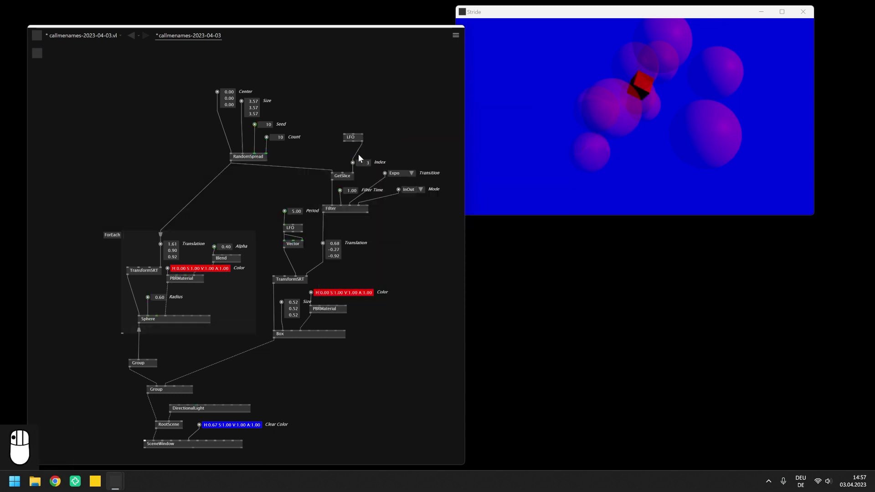
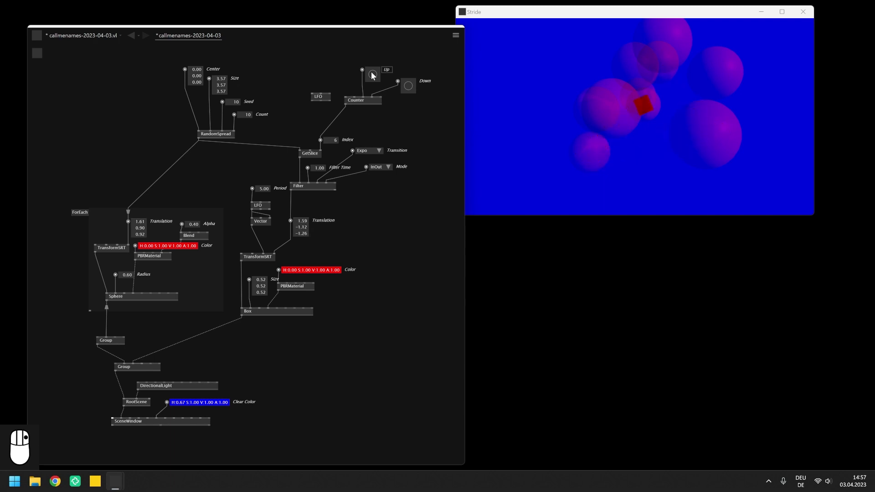
left_click_drag(328, 97, 326, 99)
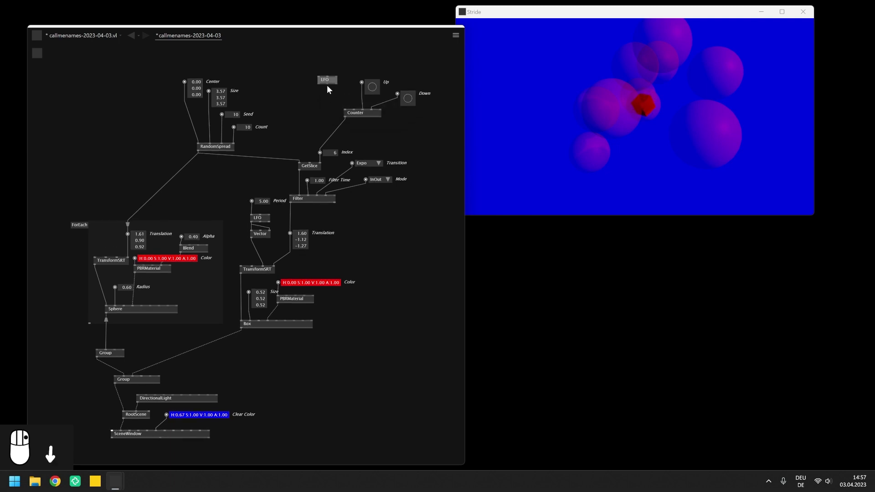